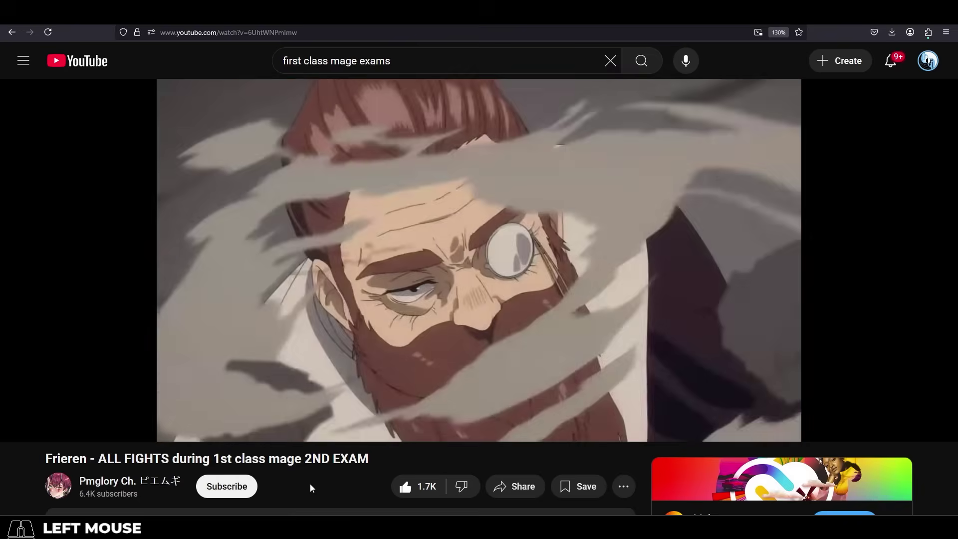
# - Skim through the first UE5 hexagon shield material tutorial by jumping ahead in its timeline
pyautogui.moveTo(312, 488); pyautogui.dragTo(324, 409)
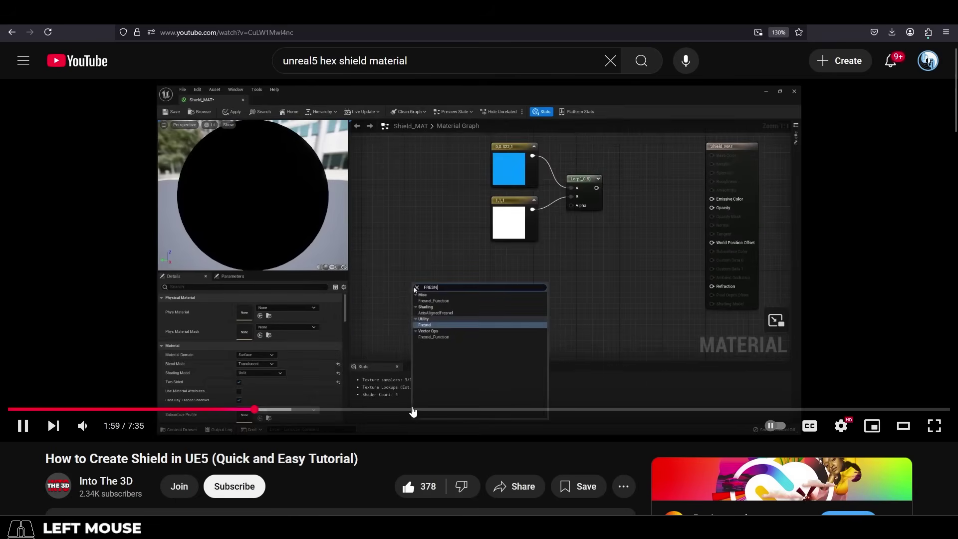
pyautogui.click(482, 410)
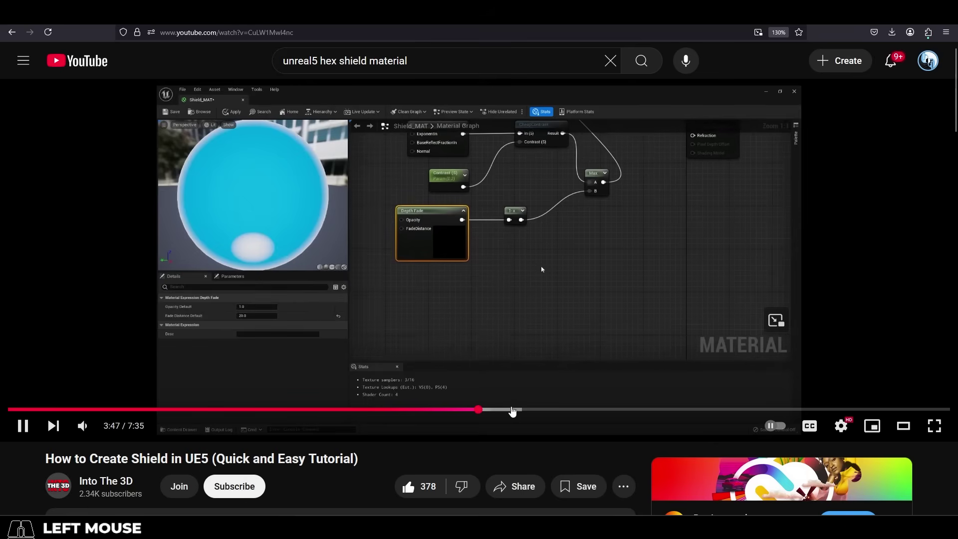
pyautogui.click(576, 413)
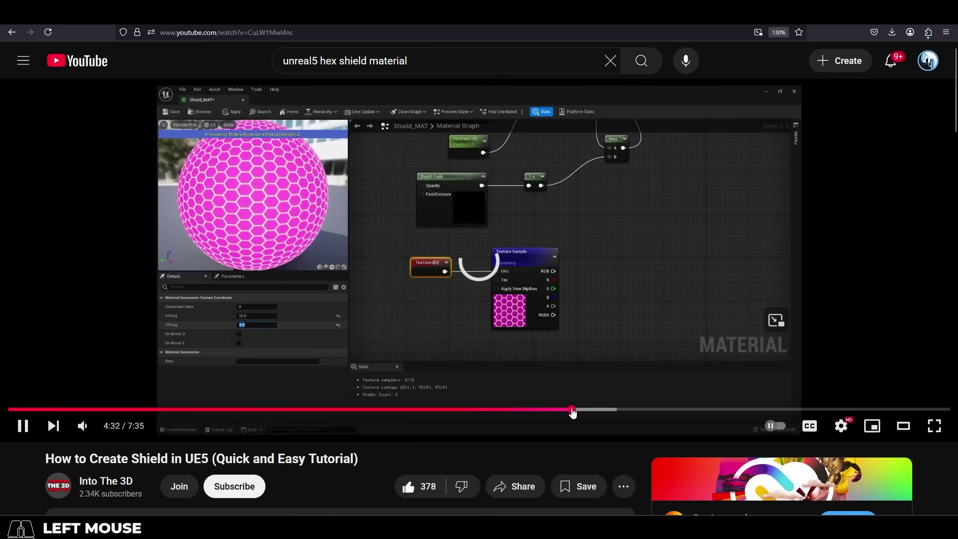
# - Search again for hexagon shield tutorials and skim the energy shield effect video
pyautogui.click(682, 409)
pyautogui.click(303, 412)
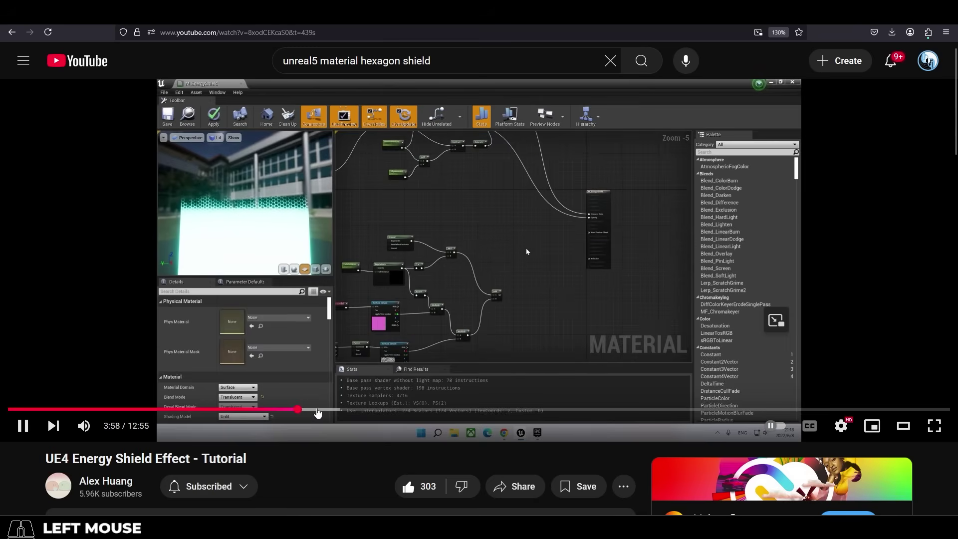
pyautogui.click(335, 413)
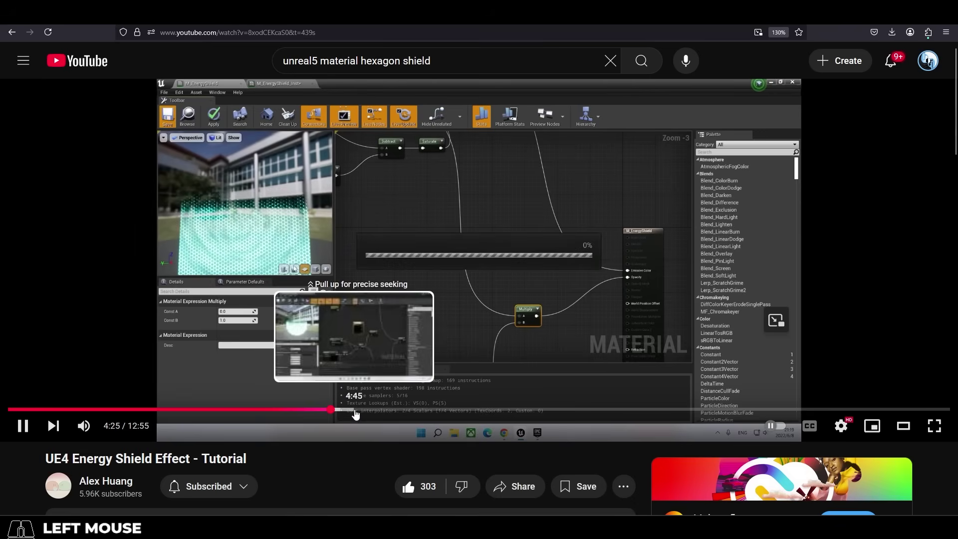
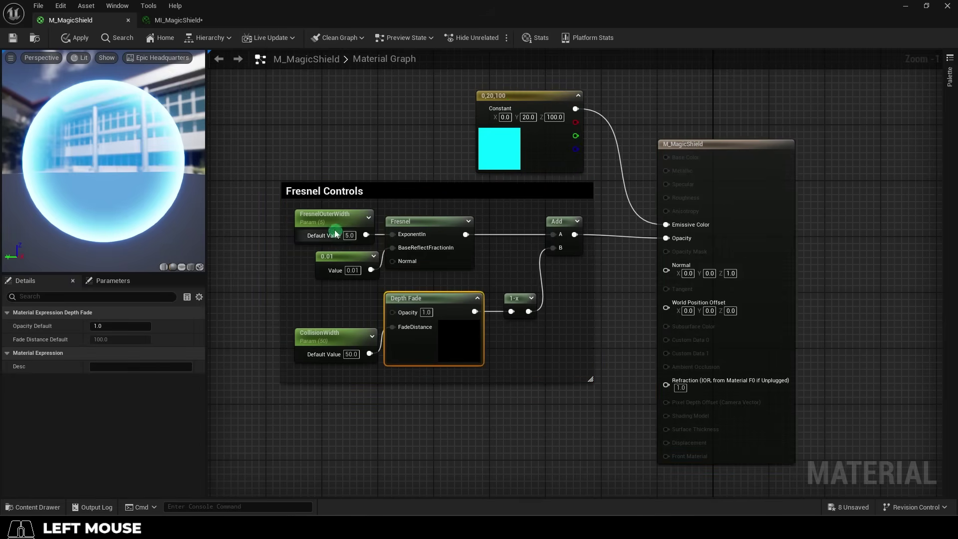
# - Select the FresnelOuterWidth, 0.01 constant and CollisionWidth nodes in the shield graph
pyautogui.click(329, 225)
pyautogui.click(336, 348)
pyautogui.click(349, 263)
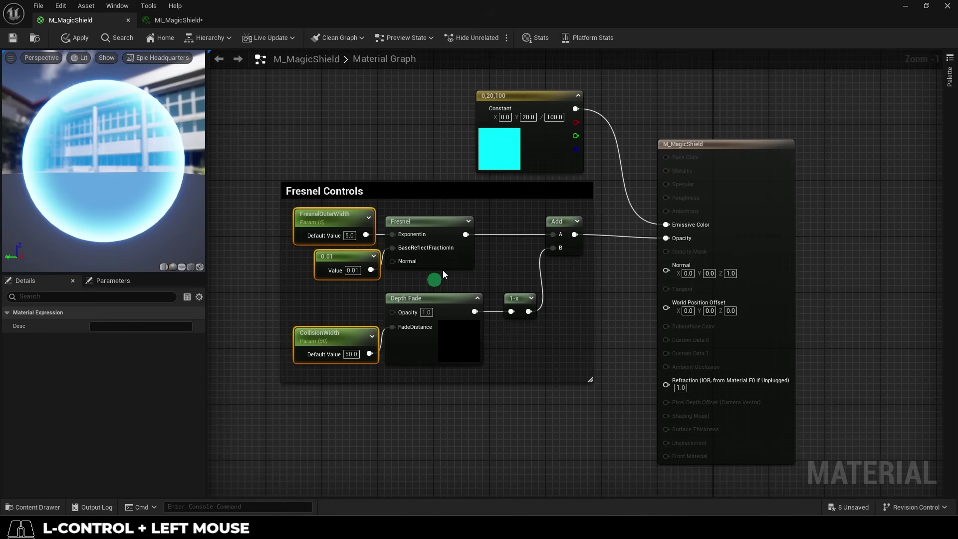
pyautogui.click(130, 167)
pyautogui.moveTo(107, 174); pyautogui.dragTo(192, 27)
# - Save the MI_MagicShield instance and begin editing CollisionWidth toward 35 in Details
pyautogui.click(192, 27)
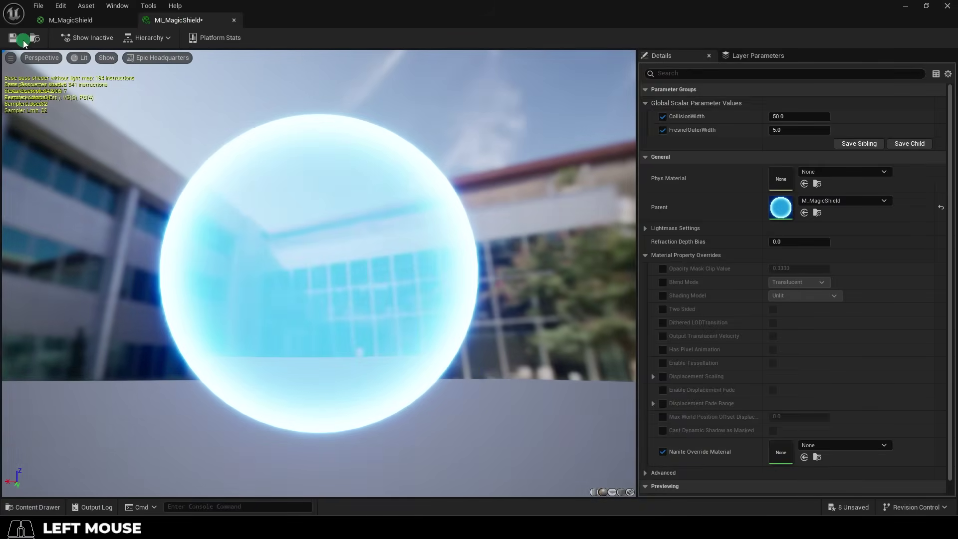
pyautogui.click(22, 42)
pyautogui.click(393, 222)
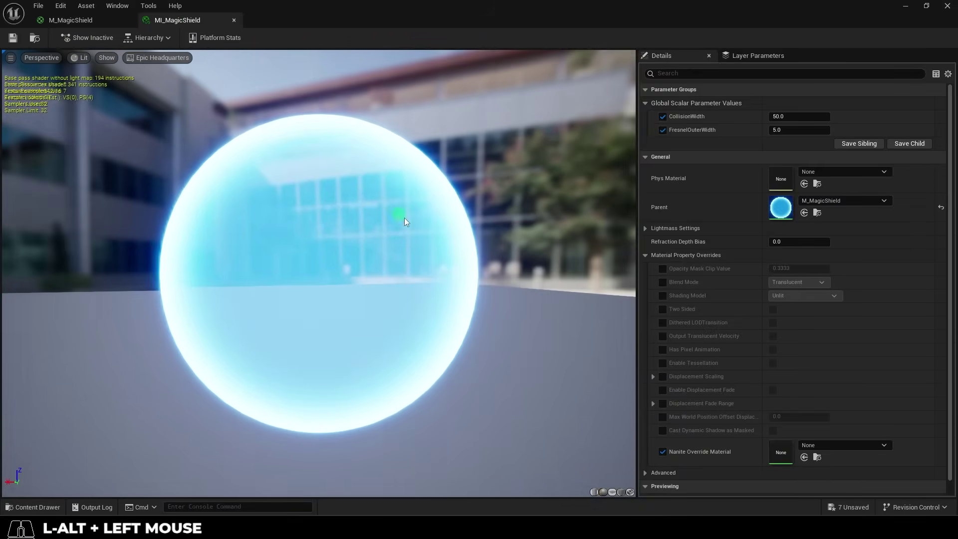
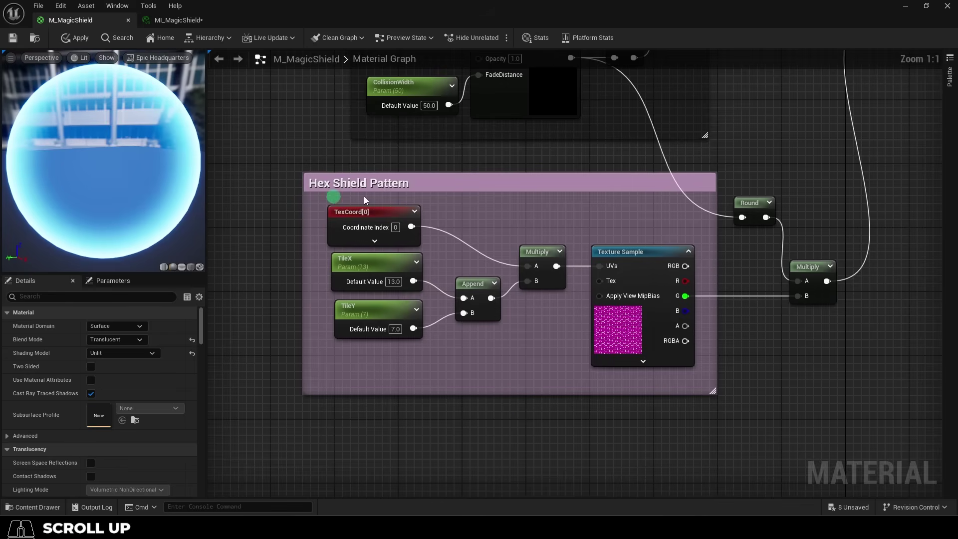
# - Inspect the Hex Shield Pattern texture sample node in M_MagicShield
pyautogui.click(649, 256)
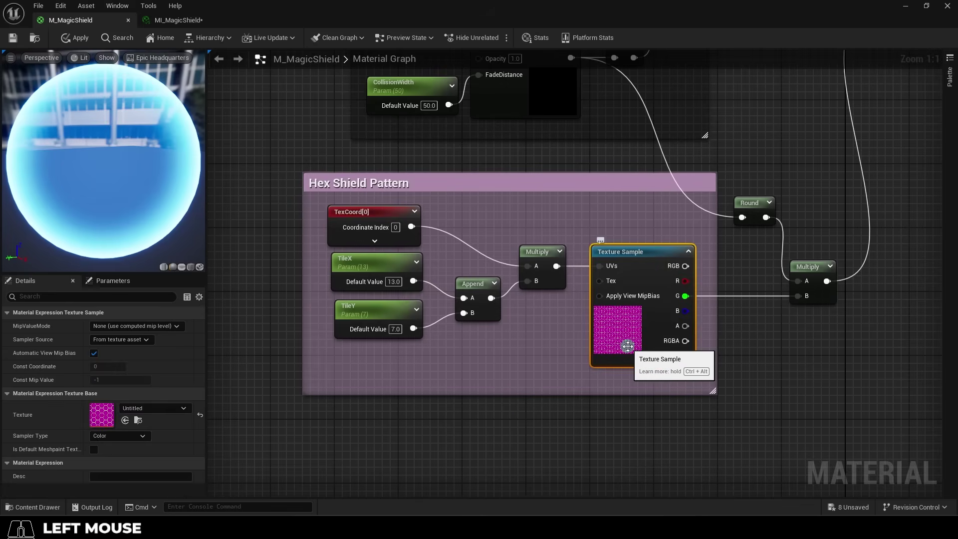
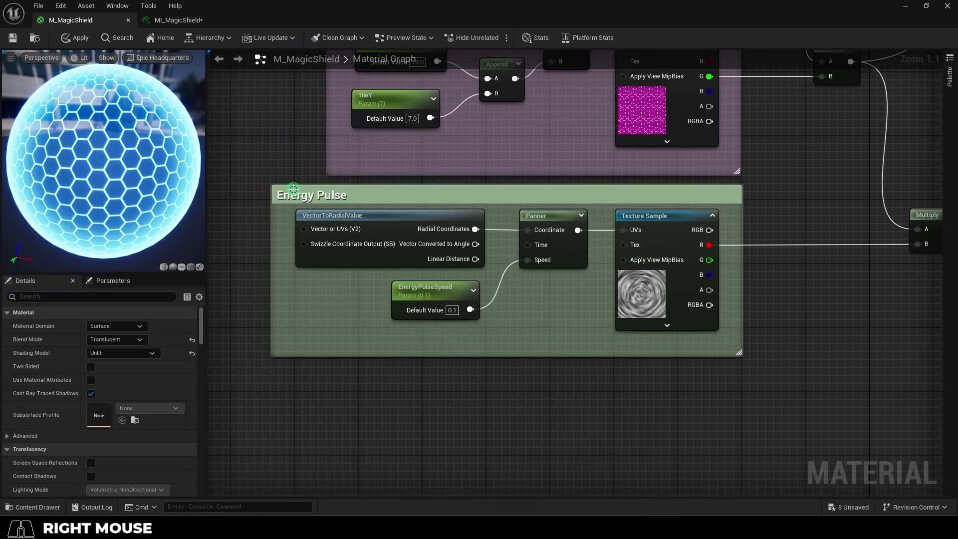
pyautogui.click(363, 223)
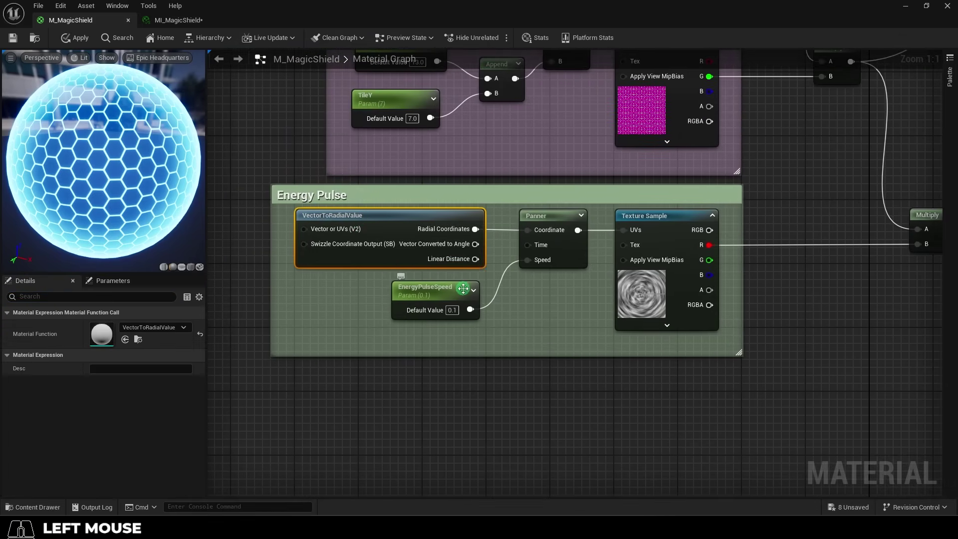
pyautogui.click(456, 295)
pyautogui.click(561, 220)
pyautogui.click(658, 305)
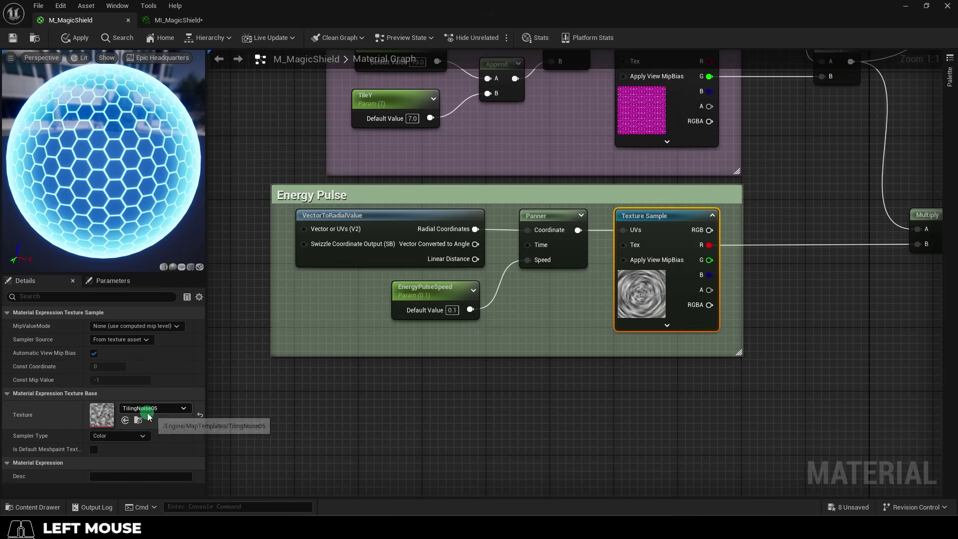
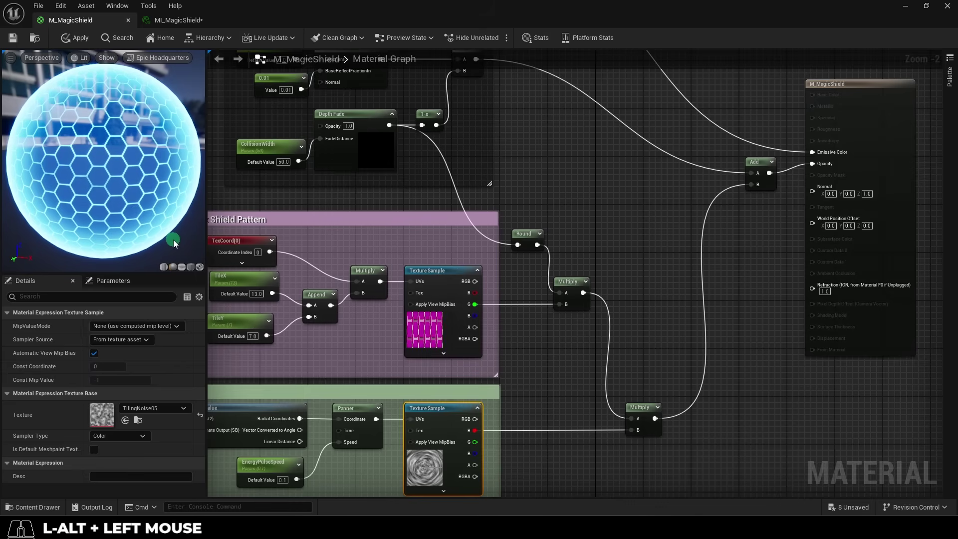
pyautogui.press('alt+z')
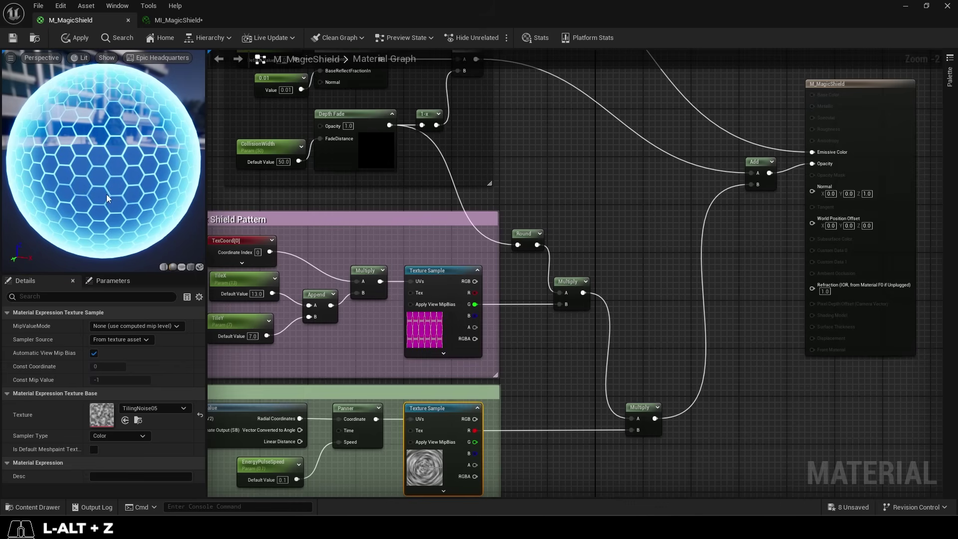
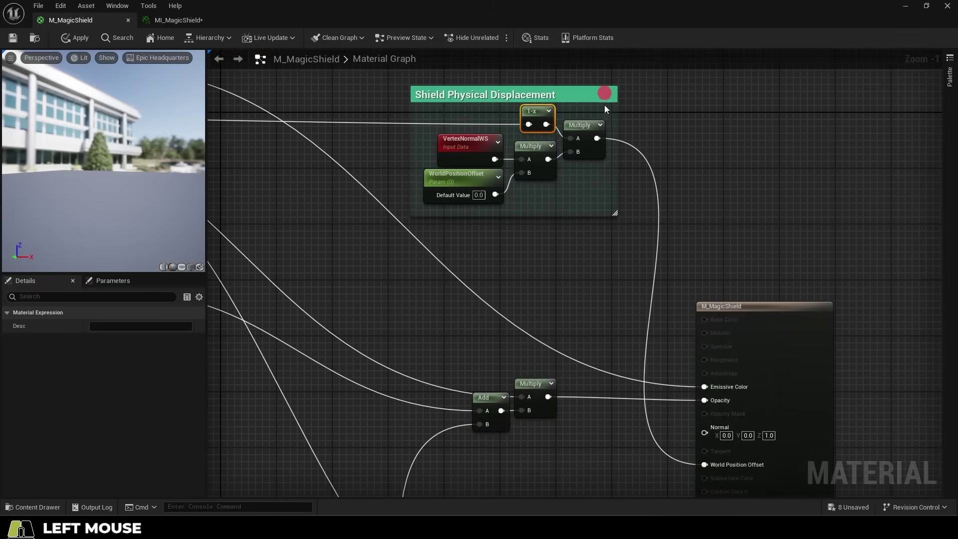
# - Lower ShieldCoverage below zero so the hexagon shield closes into a full bubble
pyautogui.rightClick(638, 393)
pyautogui.moveTo(589, 236); pyautogui.dragTo(708, 168)
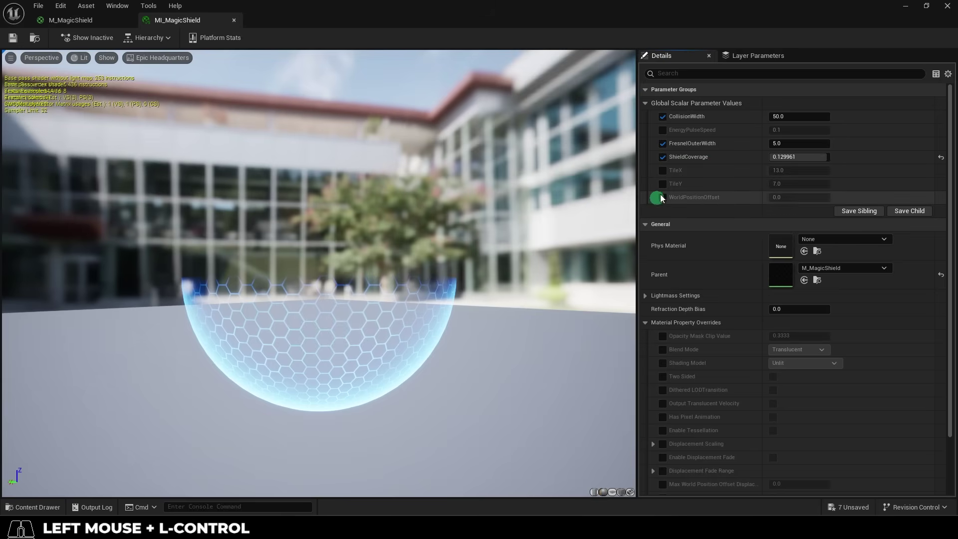
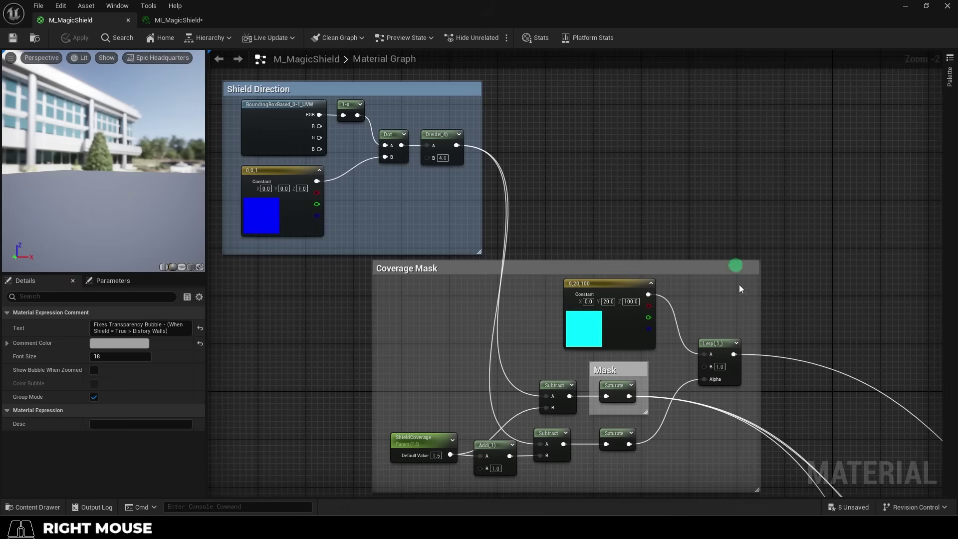
# - Pan and zoom out across the Fresnel, hex pattern, displacement and transparency sections to view the whole graph
pyautogui.moveTo(764, 469); pyautogui.dragTo(590, 68)
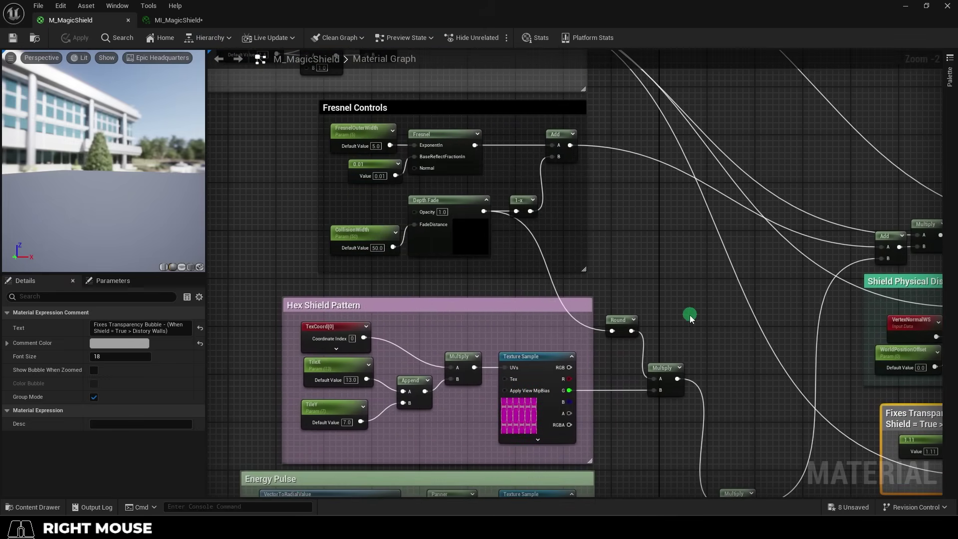
pyautogui.moveTo(664, 478); pyautogui.dragTo(258, 379)
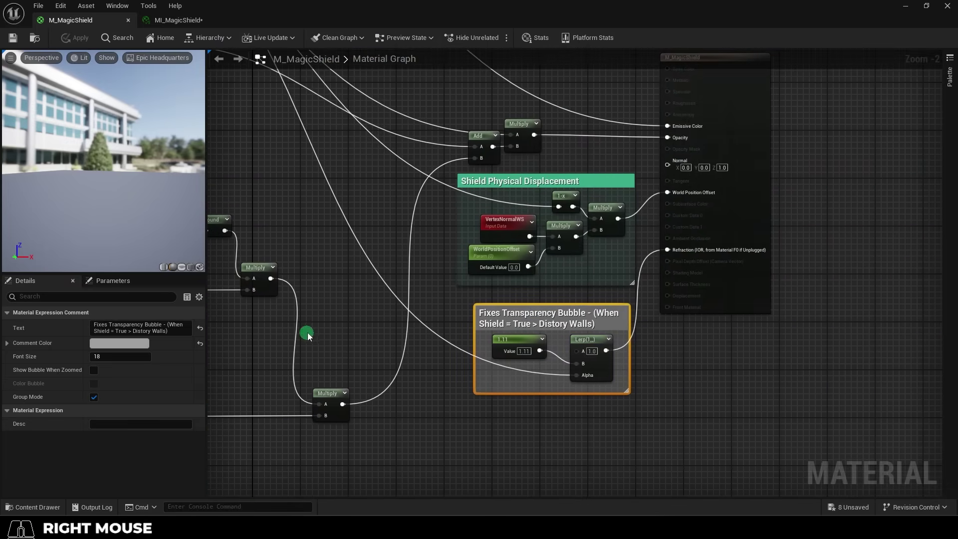
pyautogui.scroll(-3)
pyautogui.moveTo(337, 312); pyautogui.dragTo(573, 345)
pyautogui.middleClick(574, 345)
pyautogui.scroll(-3)
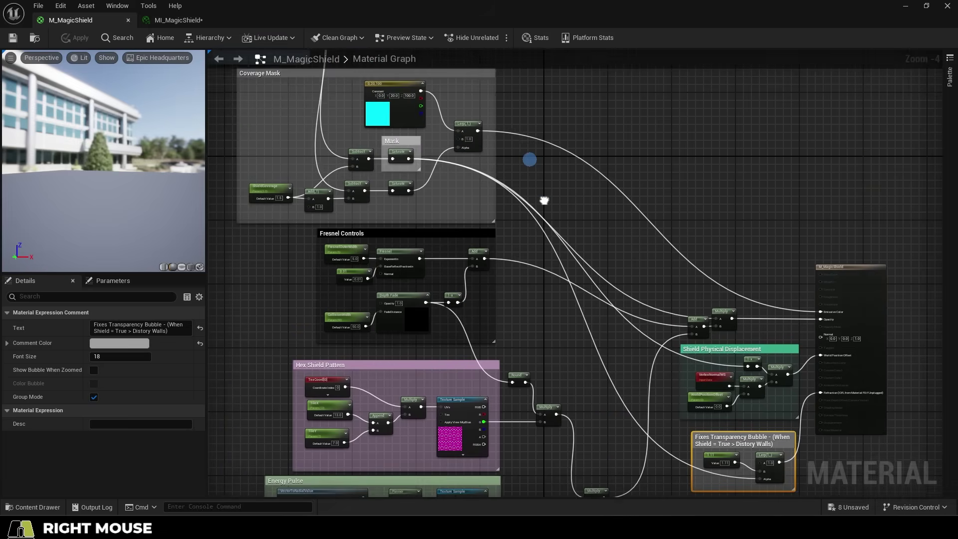